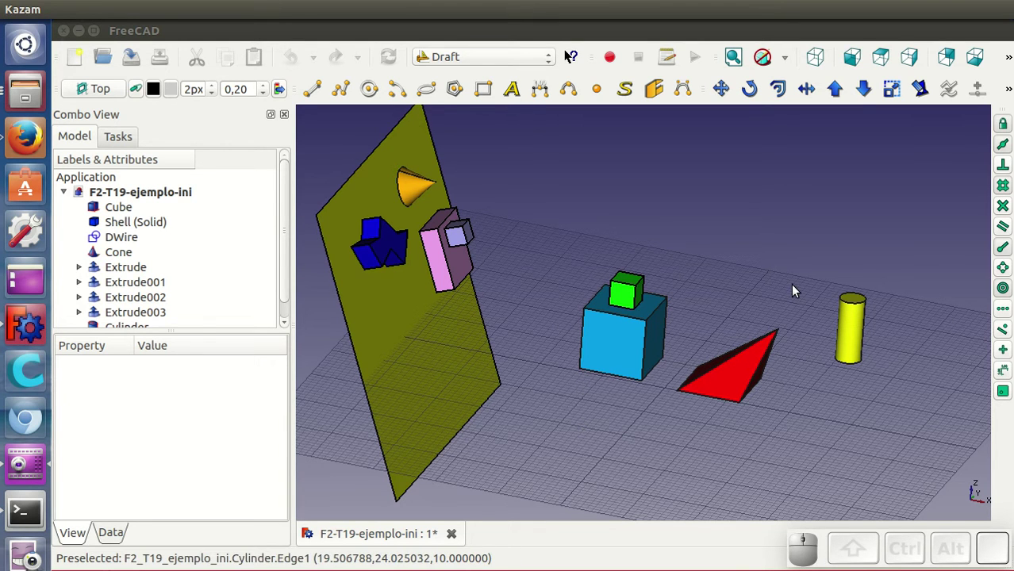
Step: Draw a Draft line from the red wedge's apex straight down to the ground grid point below it
{"action": "left_click", "coordinate": [325, 96]}
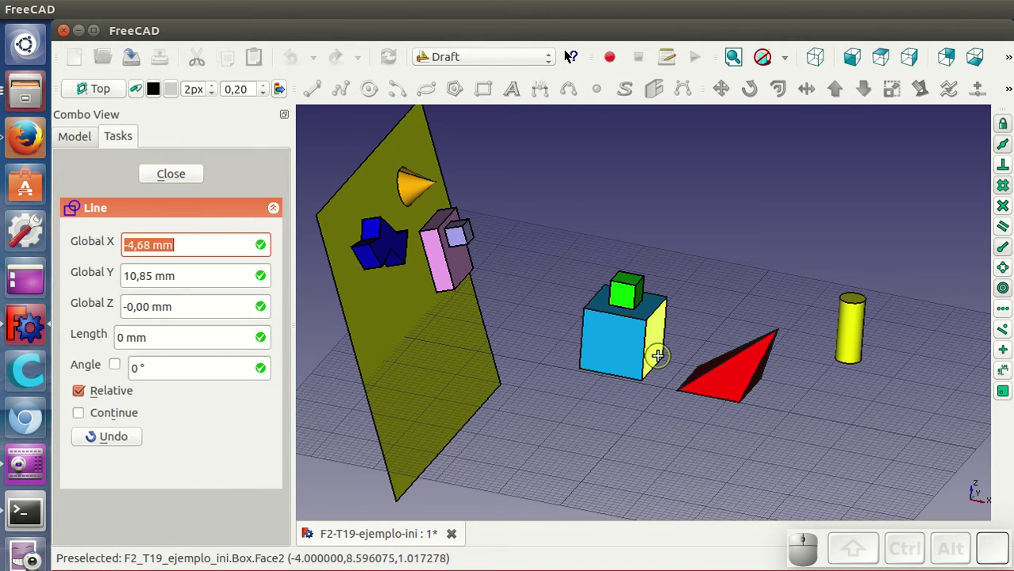
{"action": "scroll", "scroll_direction": "up", "scroll_amount": 3}
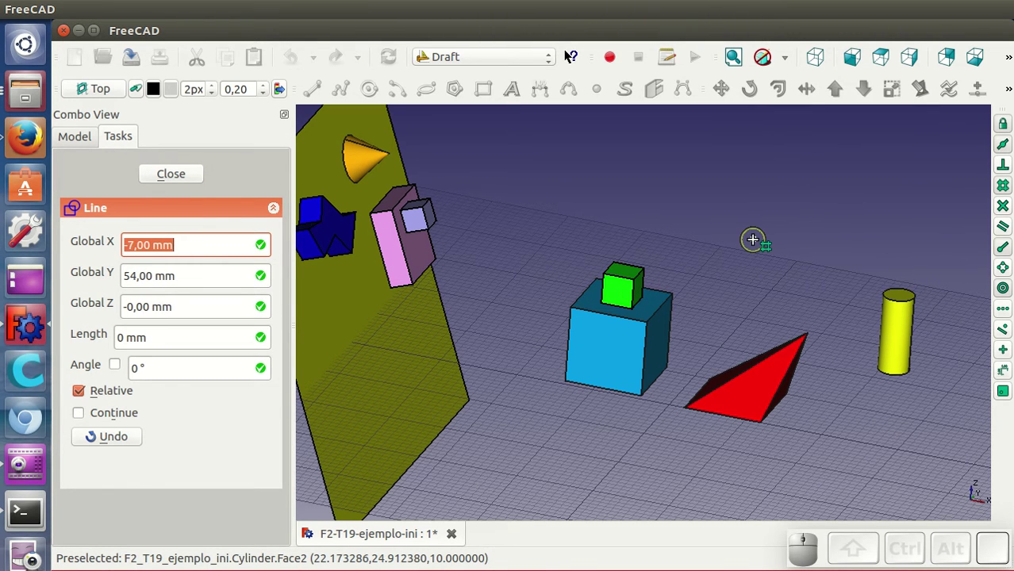
{"action": "left_click", "coordinate": [571, 55]}
{"action": "left_click", "coordinate": [571, 54]}
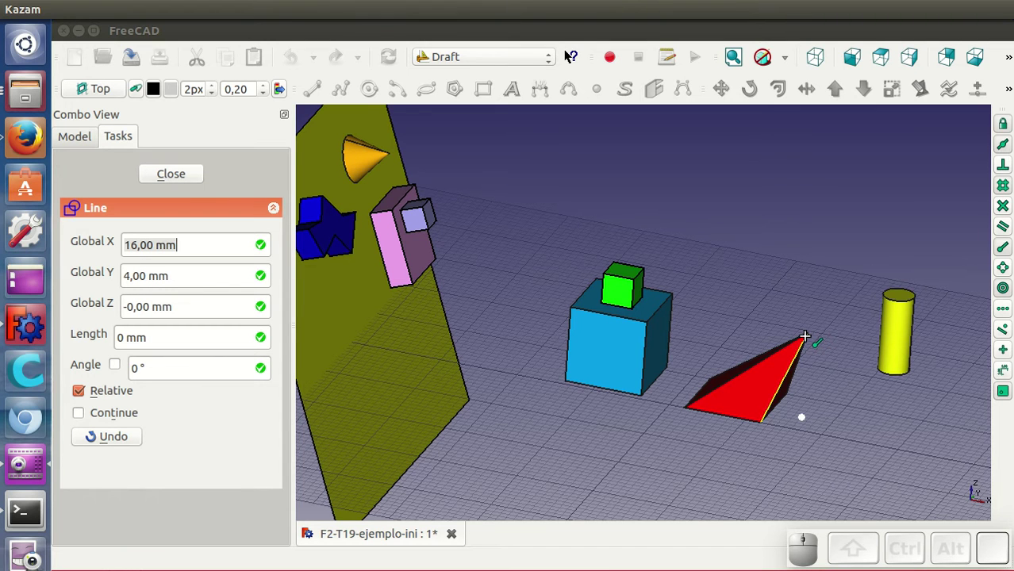
{"action": "left_click", "coordinate": [811, 344]}
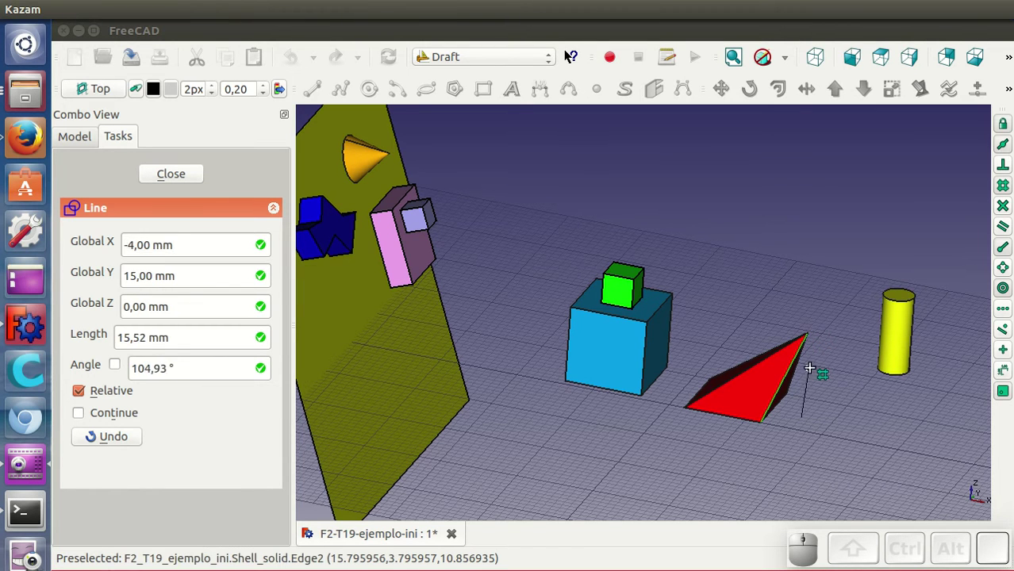
{"action": "left_click", "coordinate": [572, 54]}
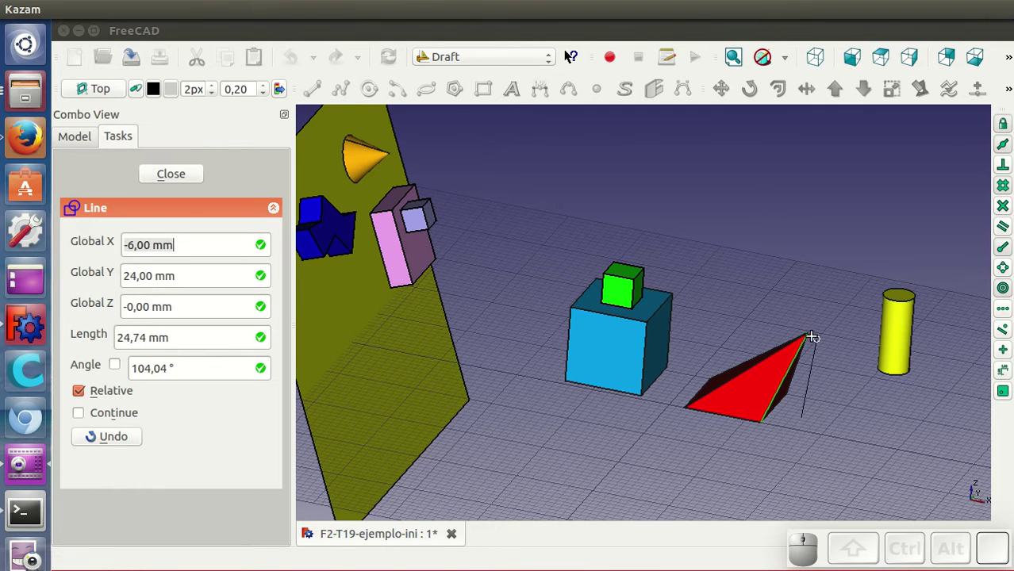
{"action": "left_click", "coordinate": [806, 341]}
{"action": "left_click", "coordinate": [797, 472]}
{"action": "scroll", "scroll_direction": "down", "scroll_amount": 3}
{"action": "left_click_drag", "start_coordinate": [792, 434], "coordinate": [782, 418]}
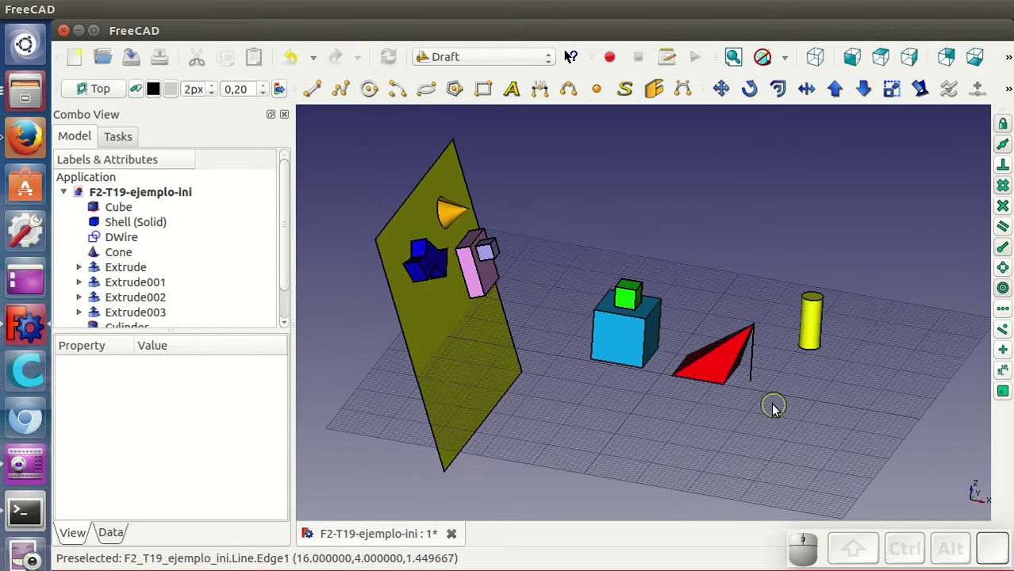
Step: Select the tilted yellow DWire plane so it can serve as the working plane
{"action": "scroll", "scroll_direction": "down", "scroll_amount": 3}
{"action": "scroll", "scroll_direction": "down", "scroll_amount": 3}
{"action": "scroll", "scroll_direction": "up", "scroll_amount": 3}
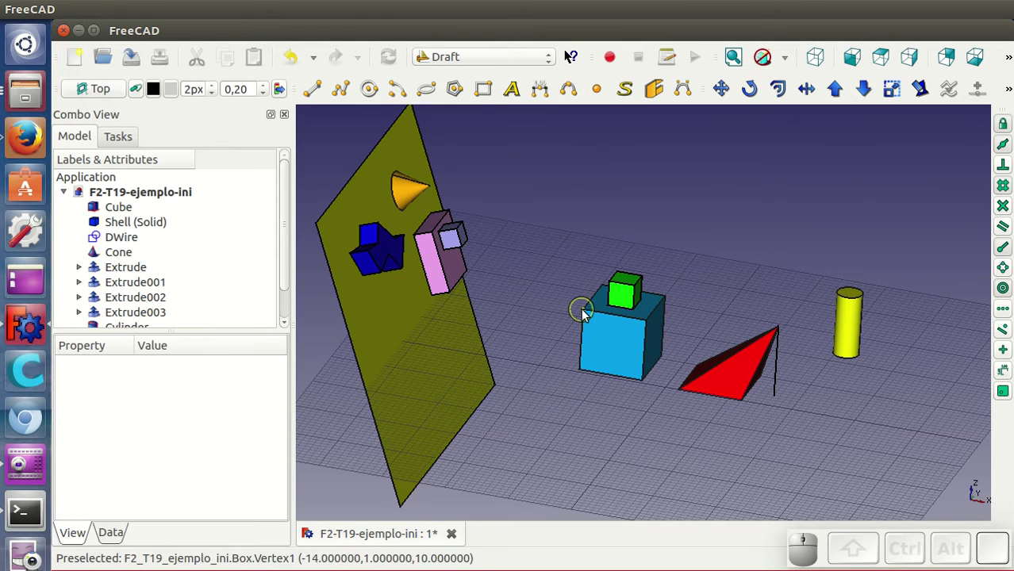
{"action": "left_click", "coordinate": [653, 423]}
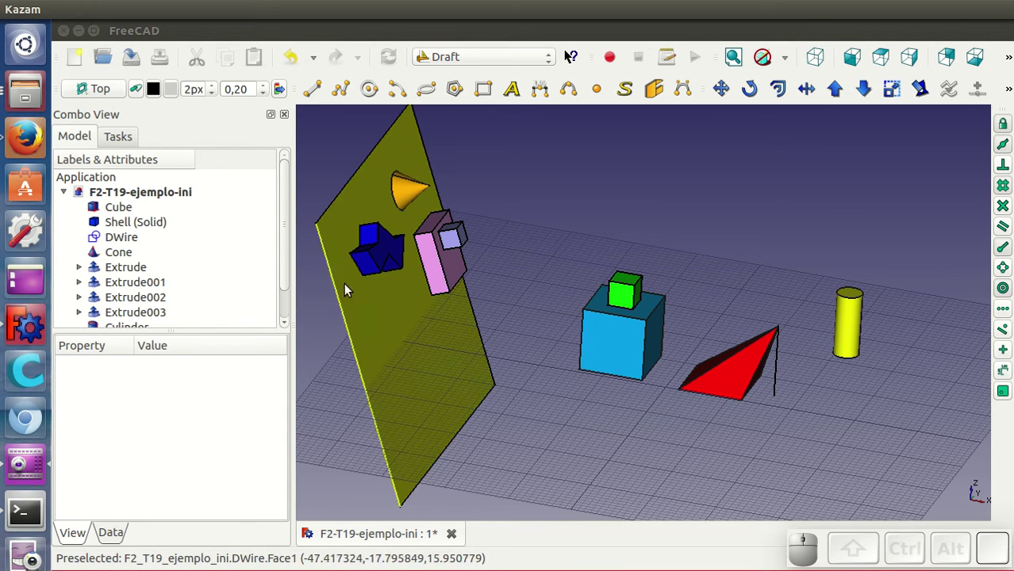
{"action": "left_click", "coordinate": [373, 302]}
Step: Align the working plane to the yellow plane and draw a line from it to the blue cube's top edge
{"action": "left_click", "coordinate": [124, 96]}
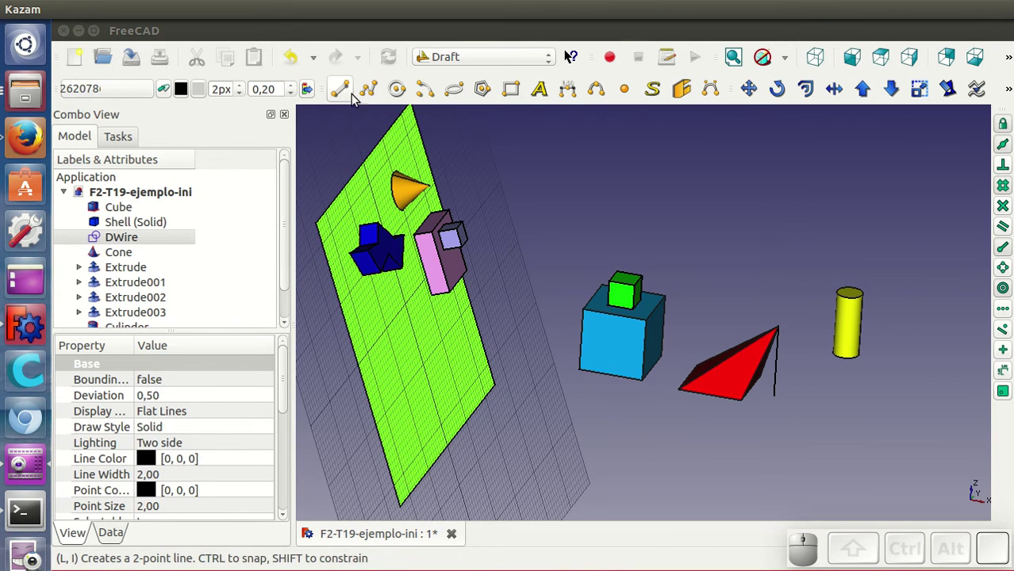
{"action": "left_click", "coordinate": [349, 95]}
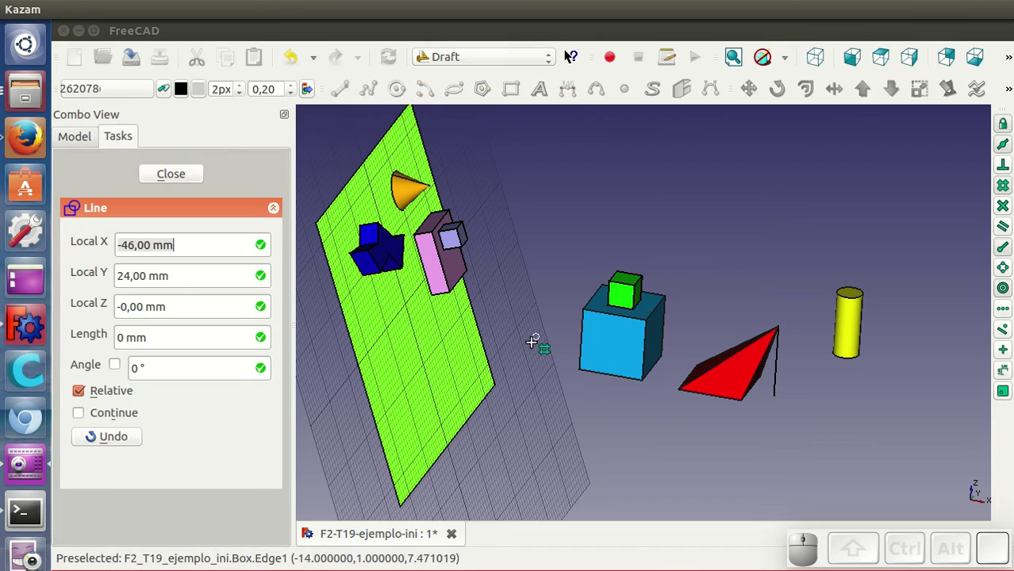
{"action": "left_click", "coordinate": [593, 316]}
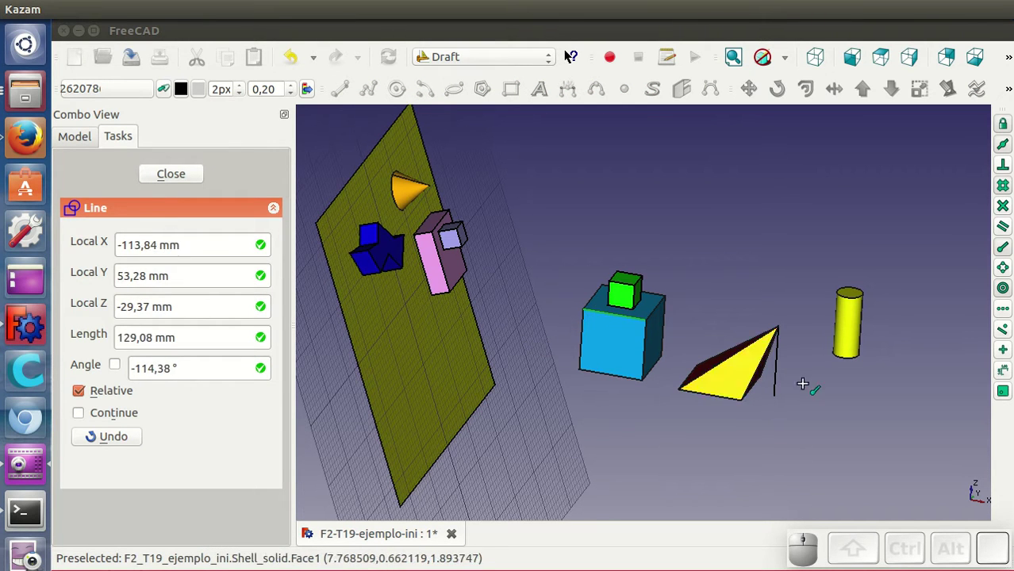
{"action": "left_click", "coordinate": [1006, 395]}
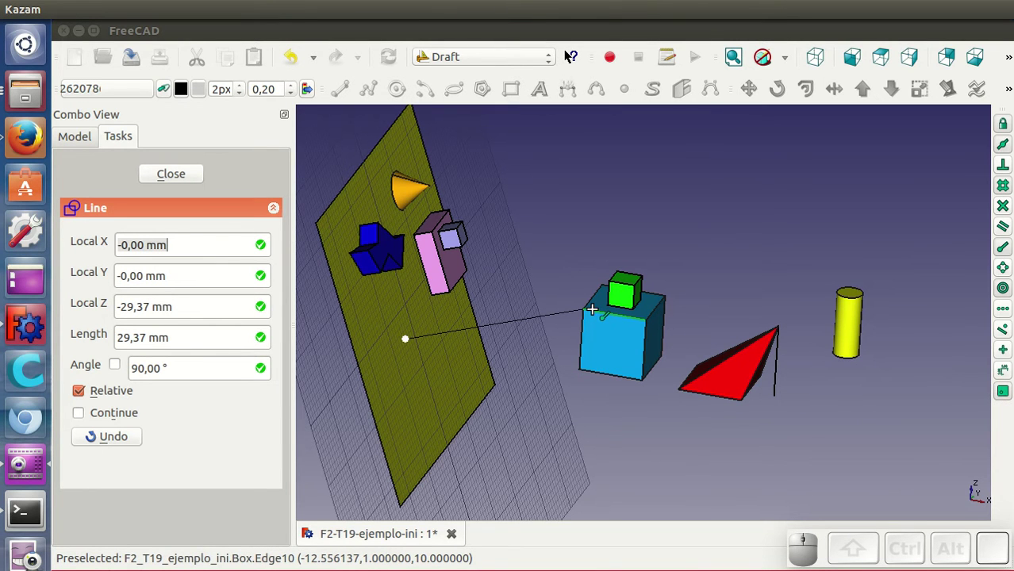
{"action": "left_click", "coordinate": [597, 314]}
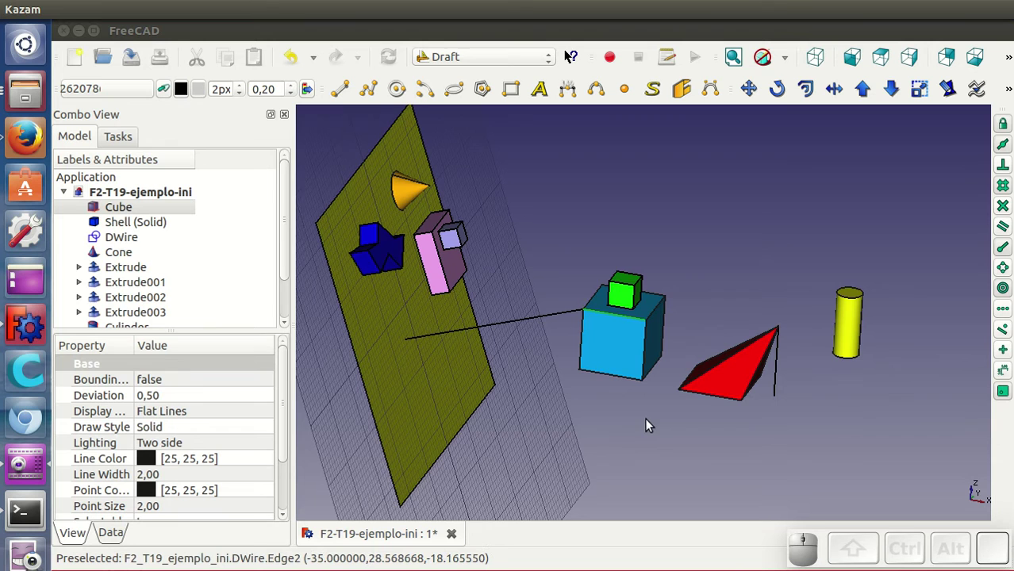
Step: Restore the Top working plane and select the yellow cylinder
{"action": "scroll", "scroll_direction": "down", "scroll_amount": 3}
{"action": "left_click", "coordinate": [121, 90]}
{"action": "left_click", "coordinate": [128, 273]}
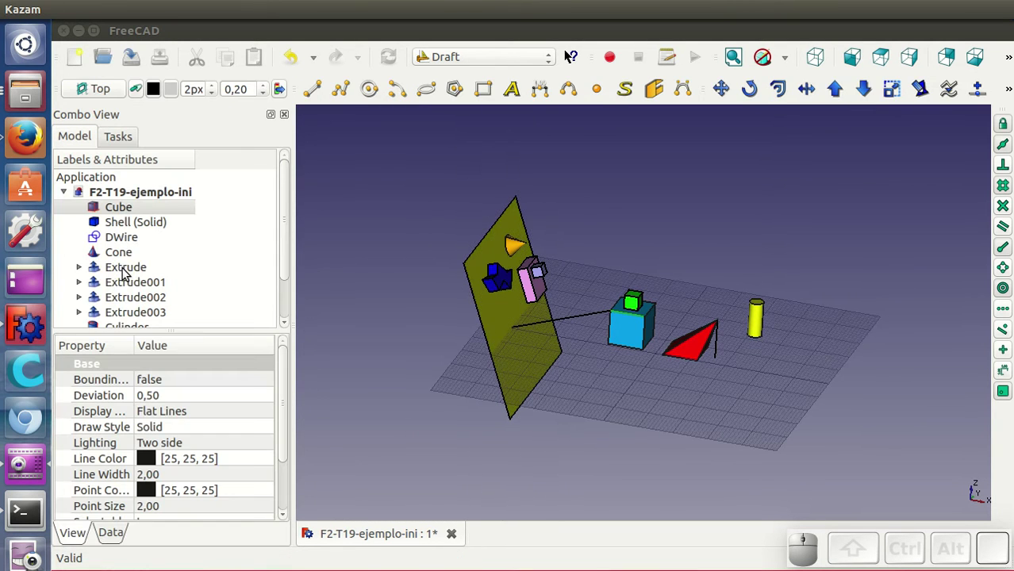
{"action": "scroll", "scroll_direction": "up", "scroll_amount": 3}
{"action": "scroll", "scroll_direction": "up", "scroll_amount": 3}
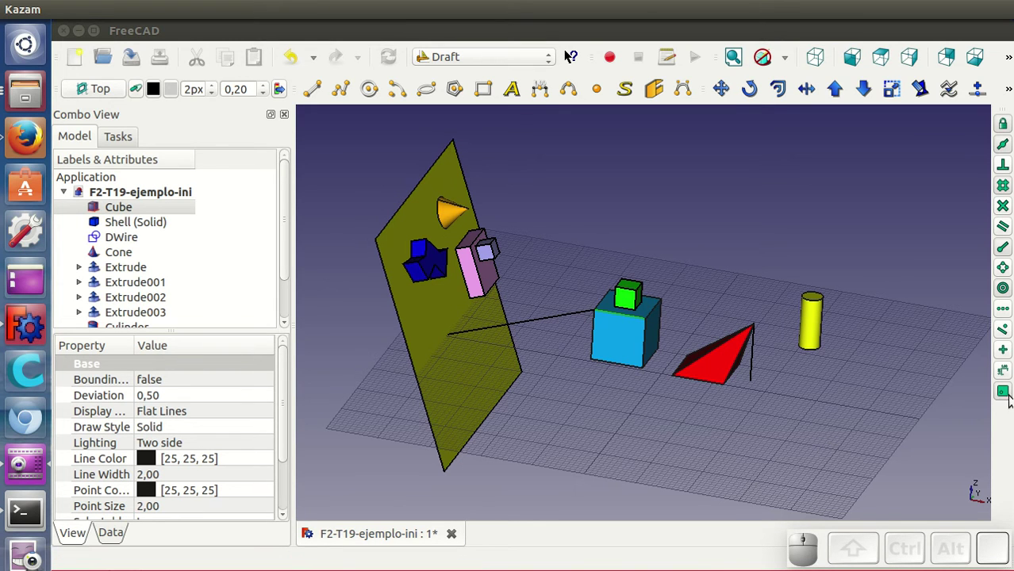
{"action": "left_click", "coordinate": [570, 55]}
{"action": "left_click", "coordinate": [1006, 395]}
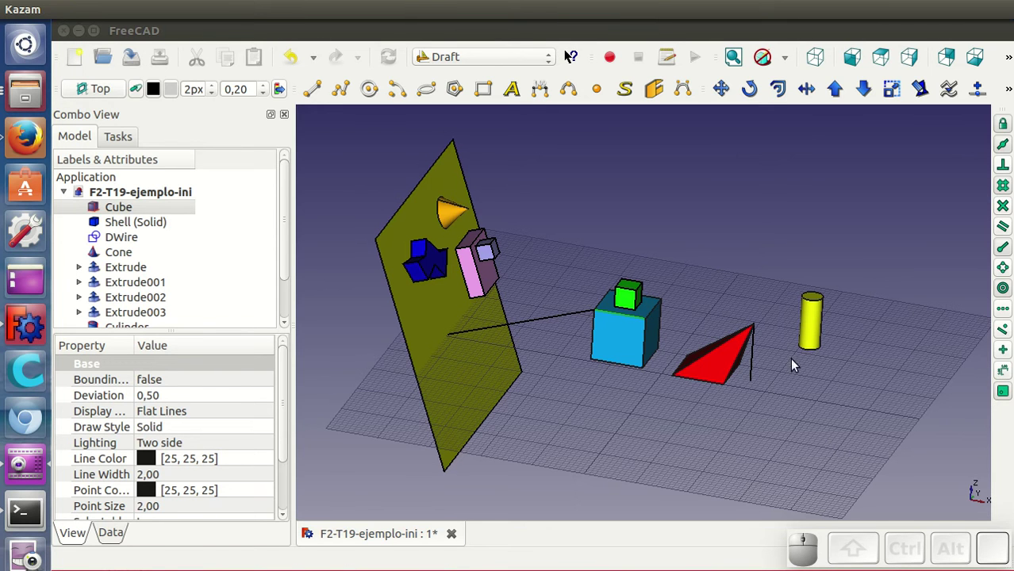
{"action": "left_click", "coordinate": [819, 313]}
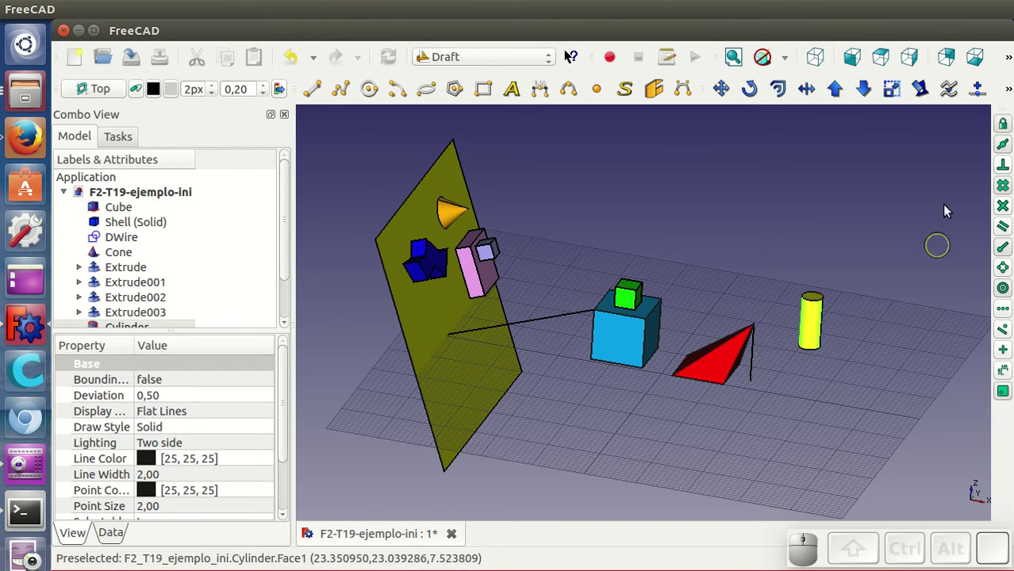
Step: Move the selected yellow cylinder to a new destination point on the ground grid
{"action": "left_click", "coordinate": [725, 100]}
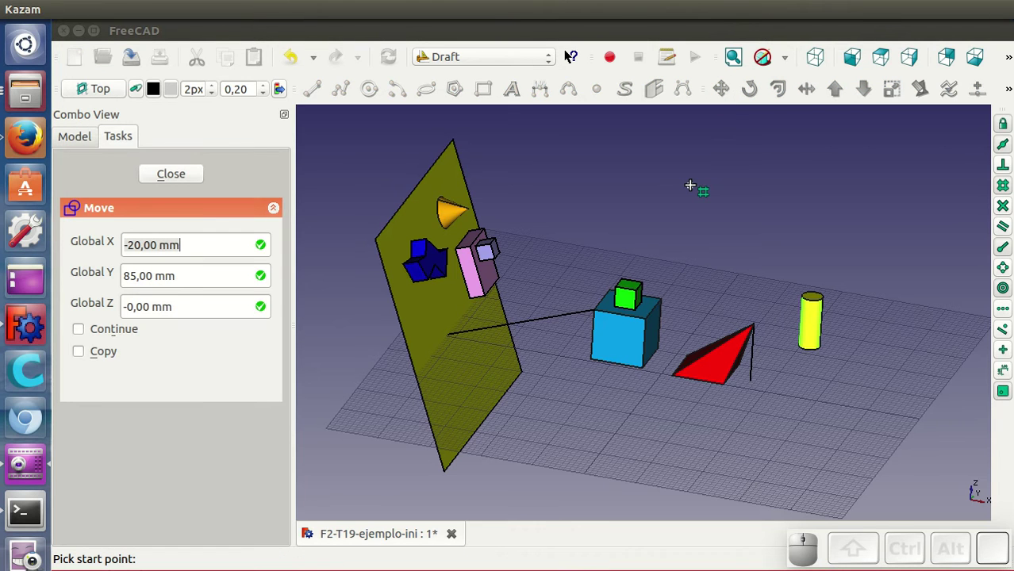
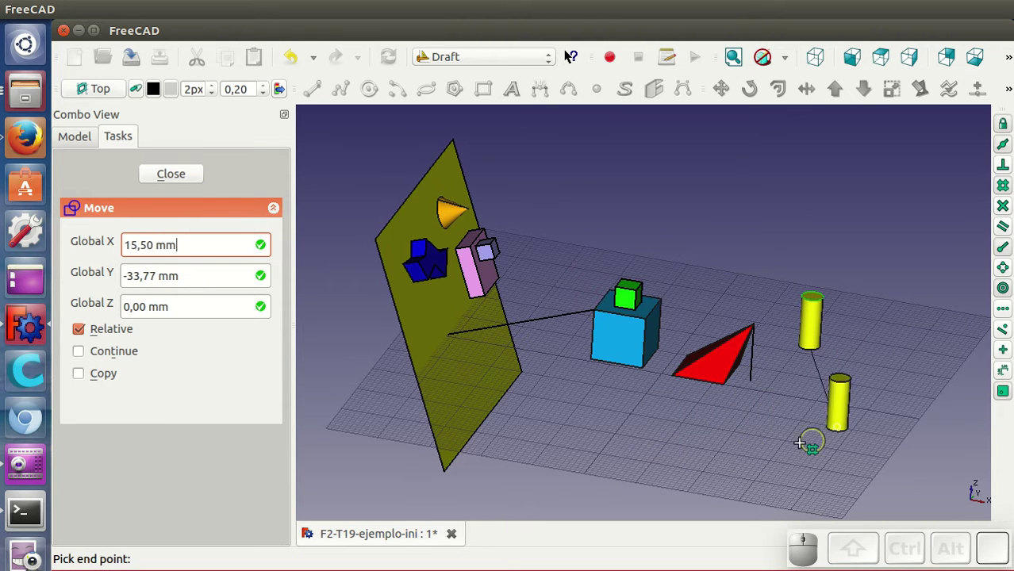
{"action": "left_click", "coordinate": [814, 432]}
{"action": "left_click", "coordinate": [882, 67]}
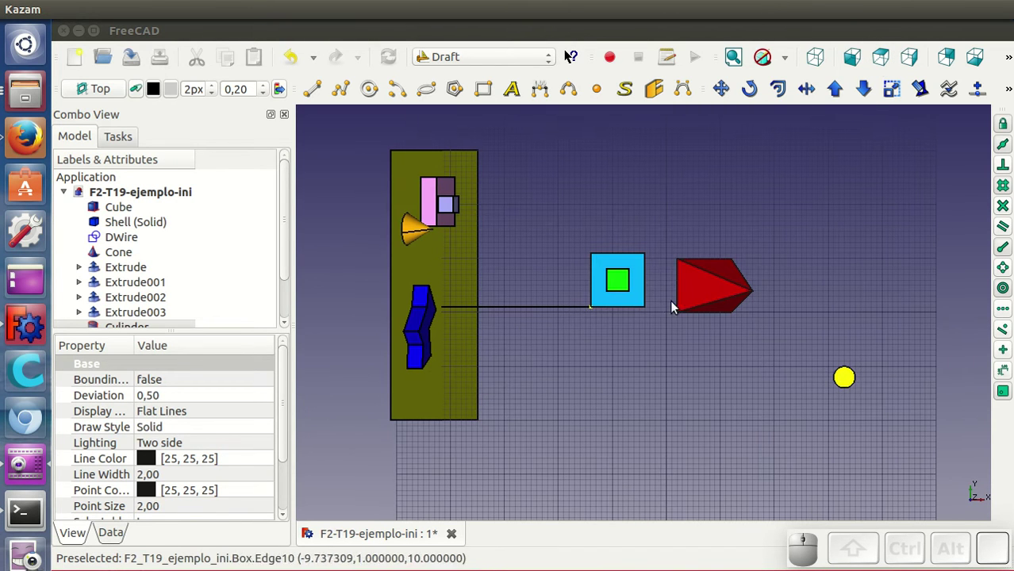
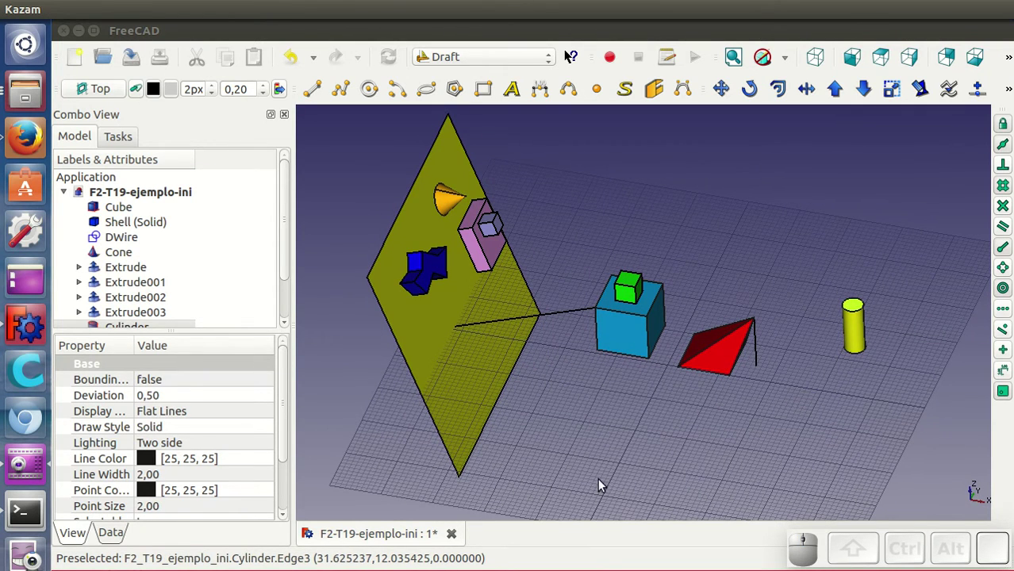
{"action": "left_click_drag", "start_coordinate": [607, 417], "coordinate": [592, 391]}
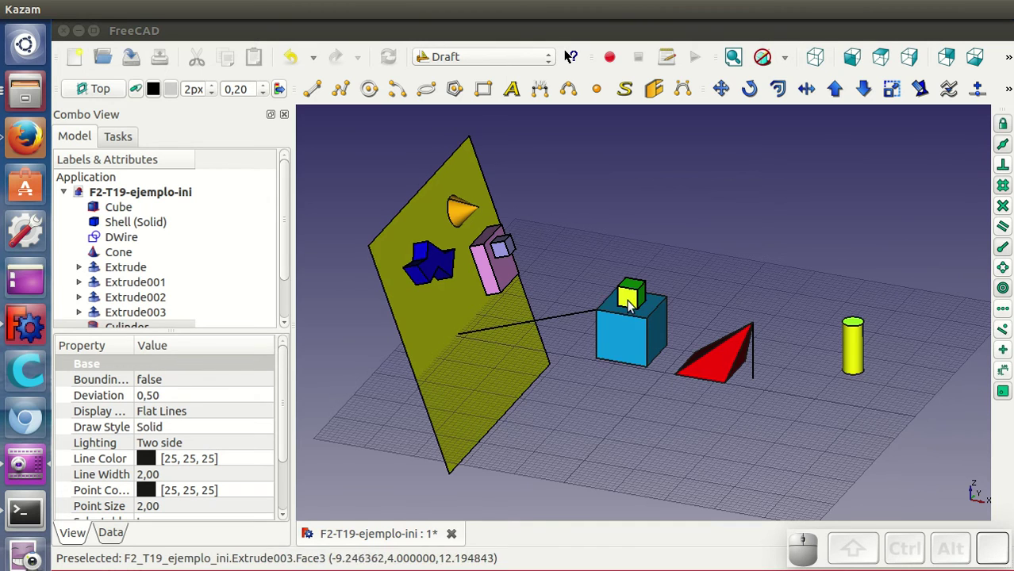
Step: Move the small green cube off the blue cube onto the ground beside the cylinder, then select the slanted plane
{"action": "scroll", "scroll_direction": "up", "scroll_amount": 3}
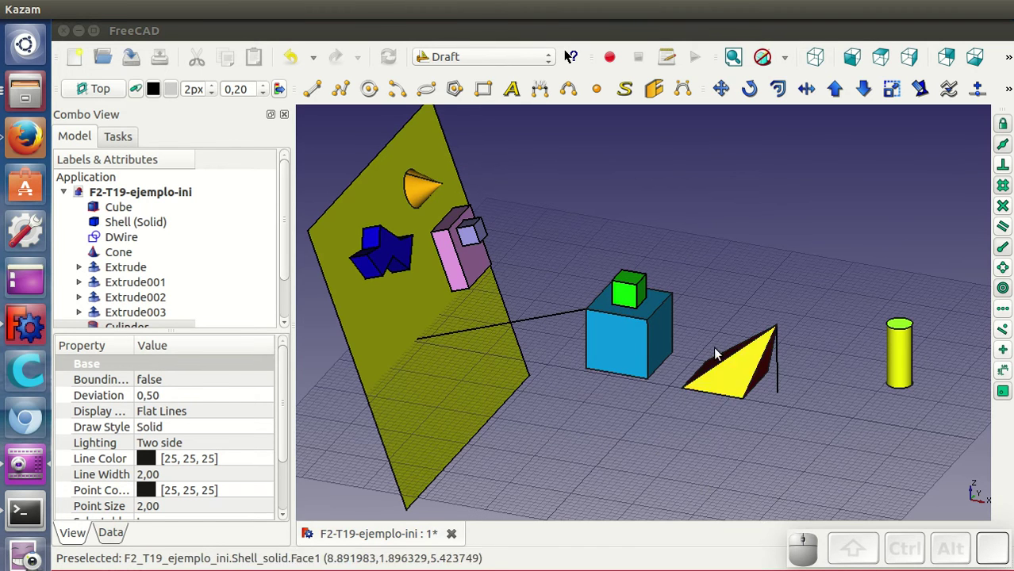
{"action": "left_click", "coordinate": [631, 299]}
{"action": "left_click", "coordinate": [730, 94]}
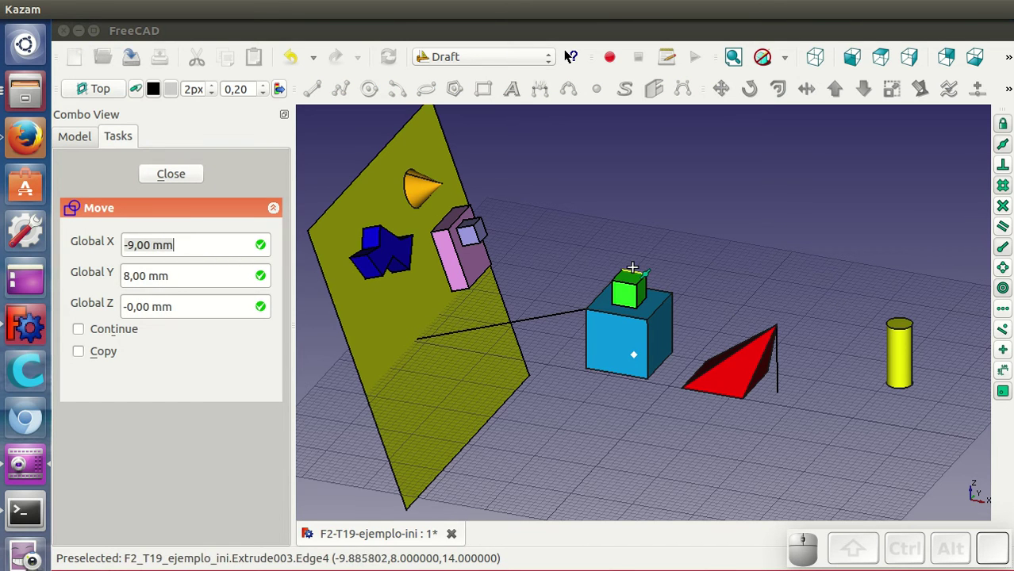
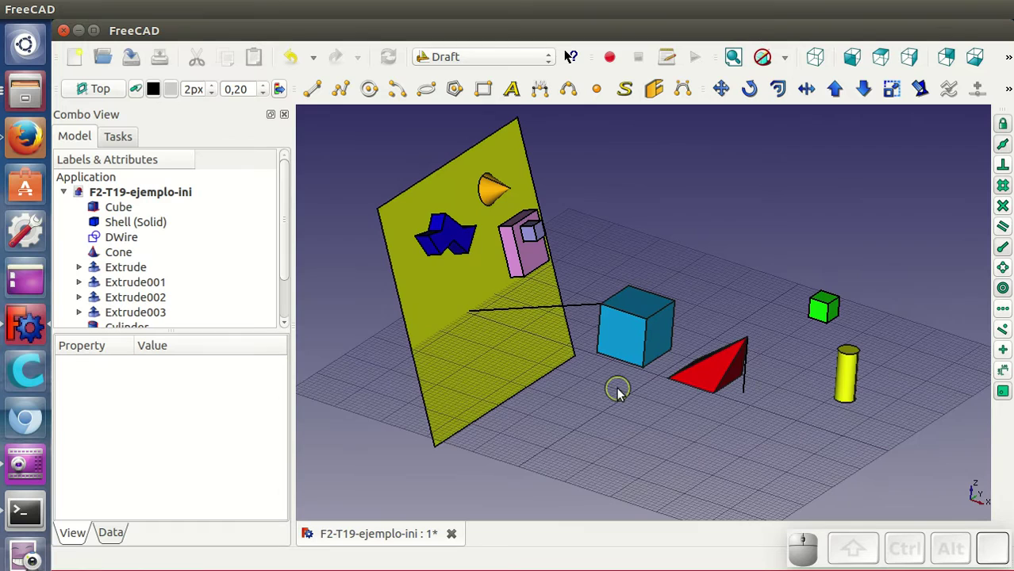
{"action": "left_click_drag", "start_coordinate": [641, 455], "coordinate": [640, 430]}
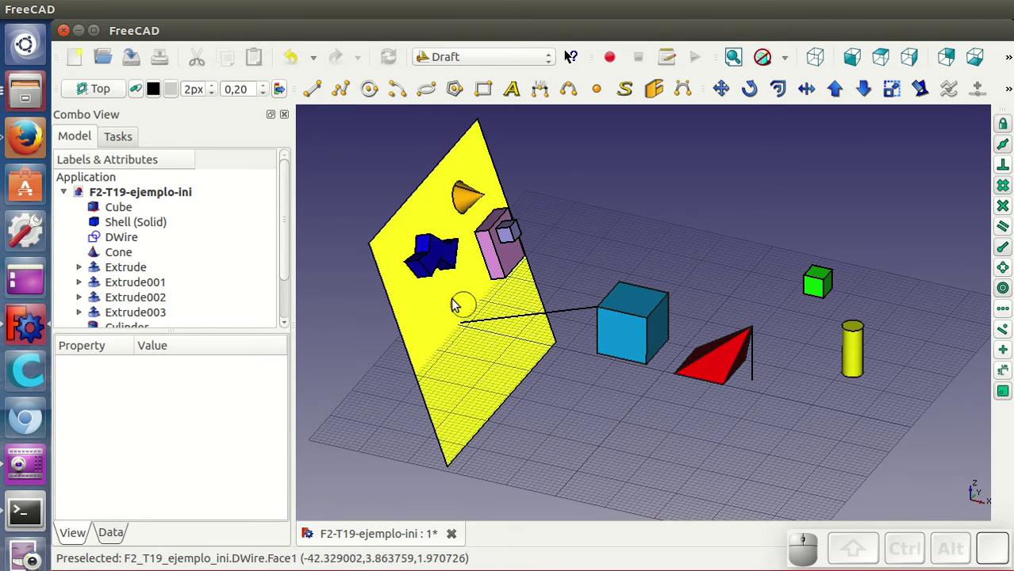
{"action": "left_click", "coordinate": [448, 300]}
Step: With the slanted plane as working plane, move the blue zigzag solid down to its lower part
{"action": "left_click", "coordinate": [115, 100]}
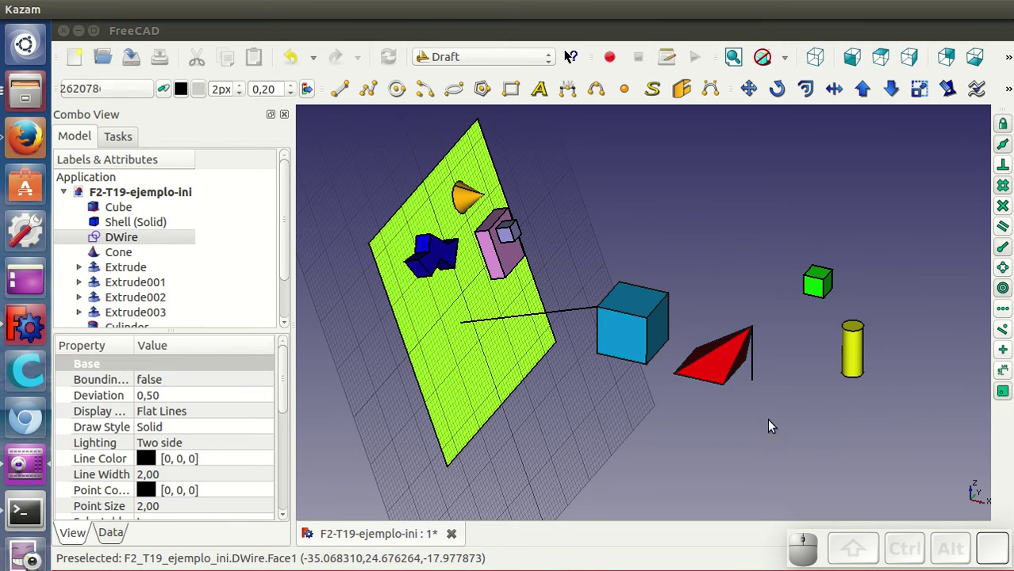
{"action": "left_click", "coordinate": [456, 256]}
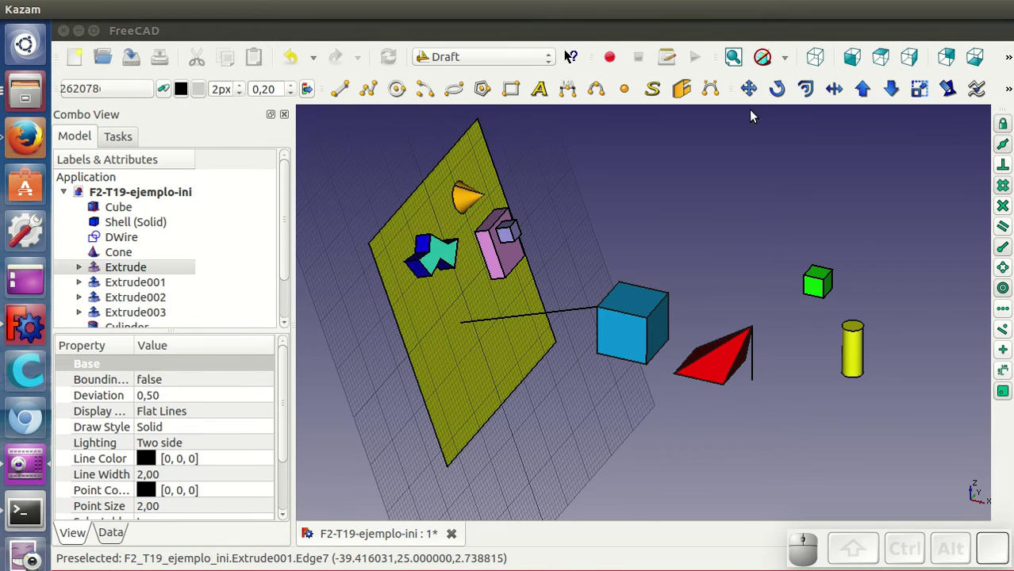
{"action": "left_click", "coordinate": [753, 94]}
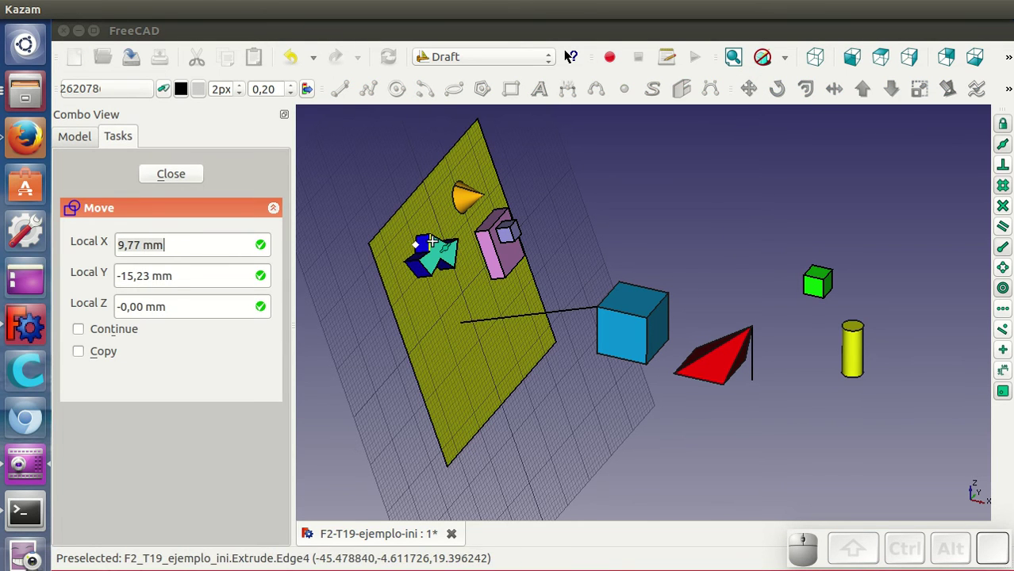
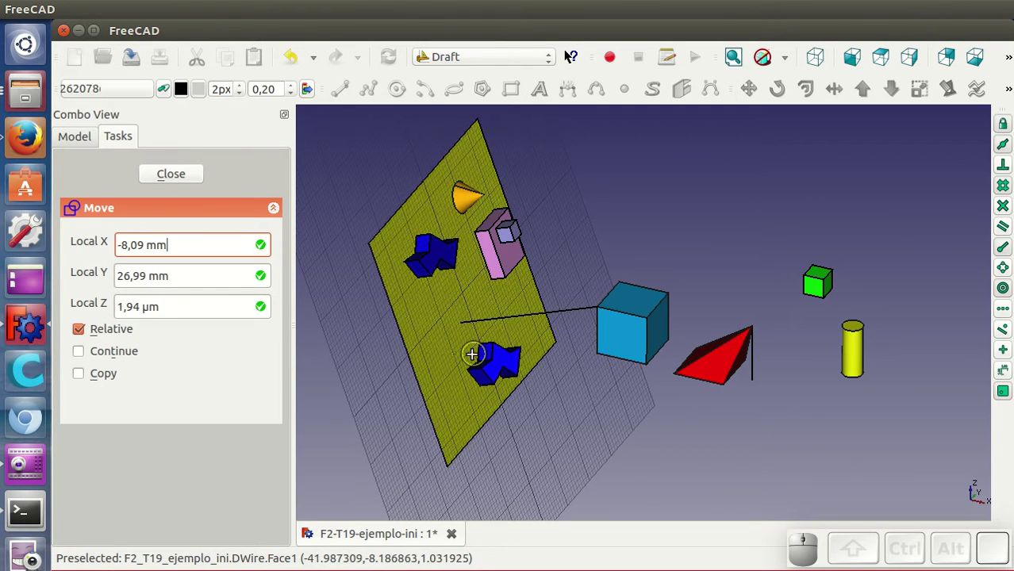
{"action": "left_click", "coordinate": [453, 366]}
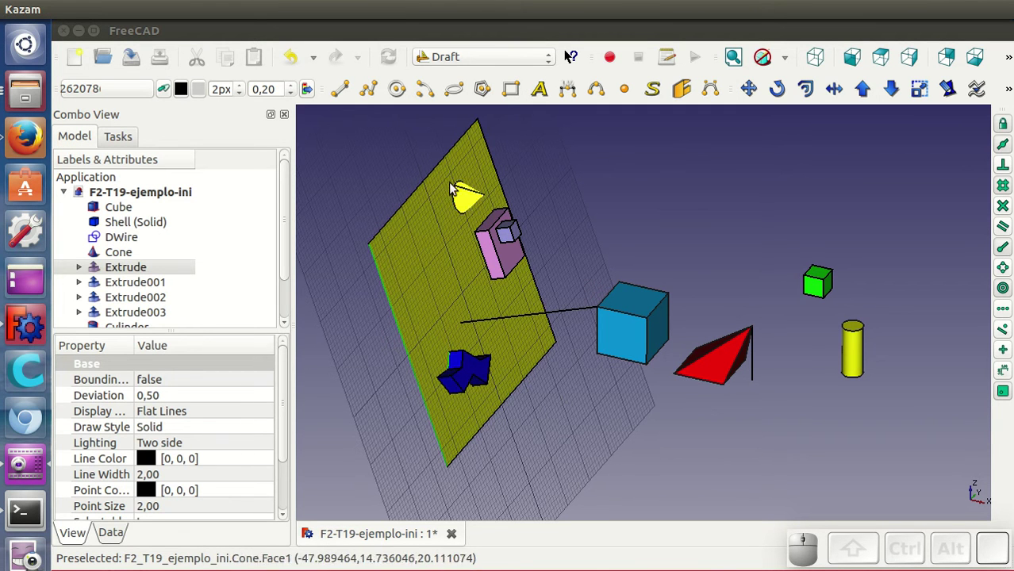
Step: Move the orange cone onto the left side of the slanted plane
{"action": "left_click", "coordinate": [468, 216]}
{"action": "left_click", "coordinate": [749, 99]}
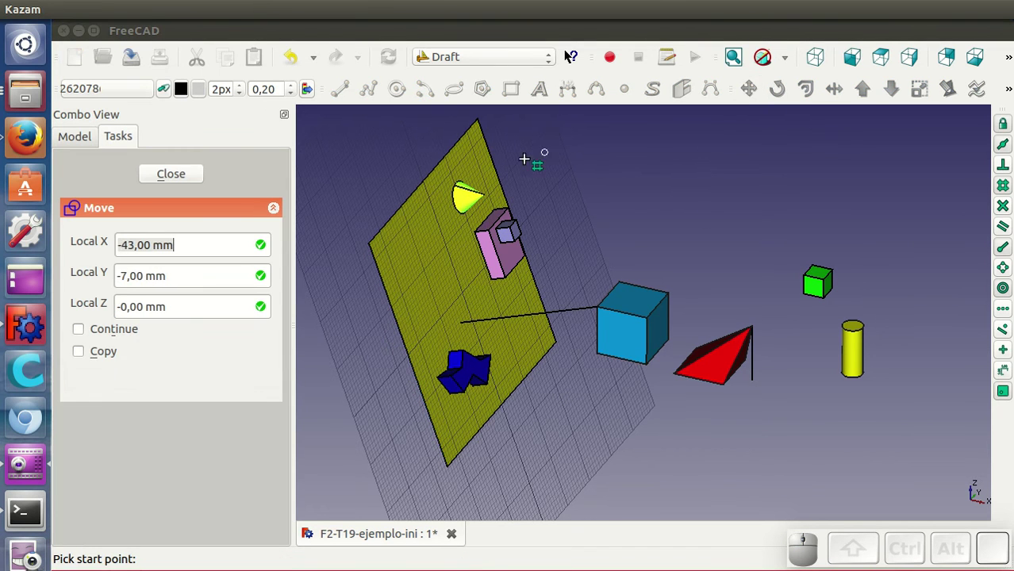
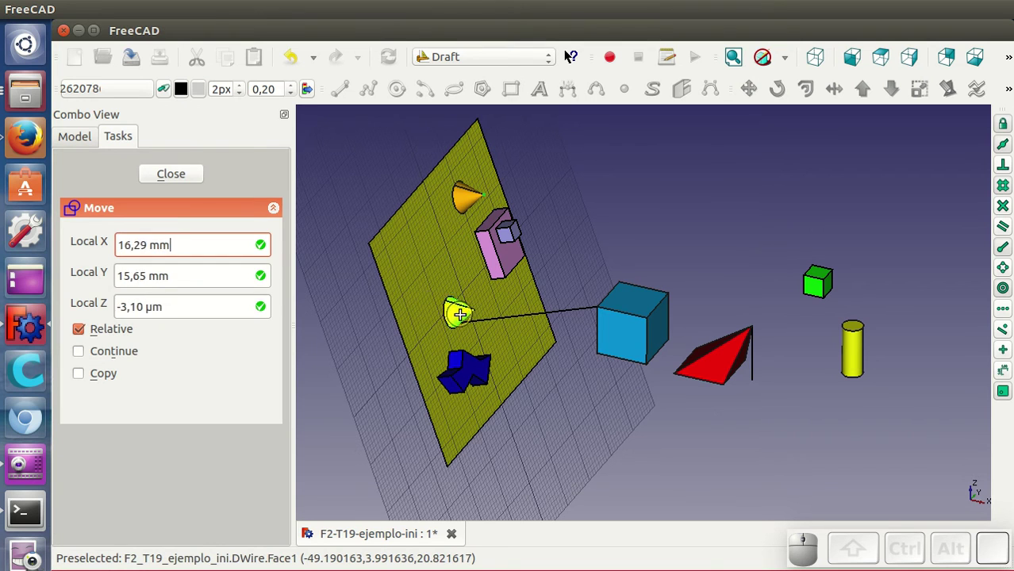
{"action": "left_click", "coordinate": [405, 262]}
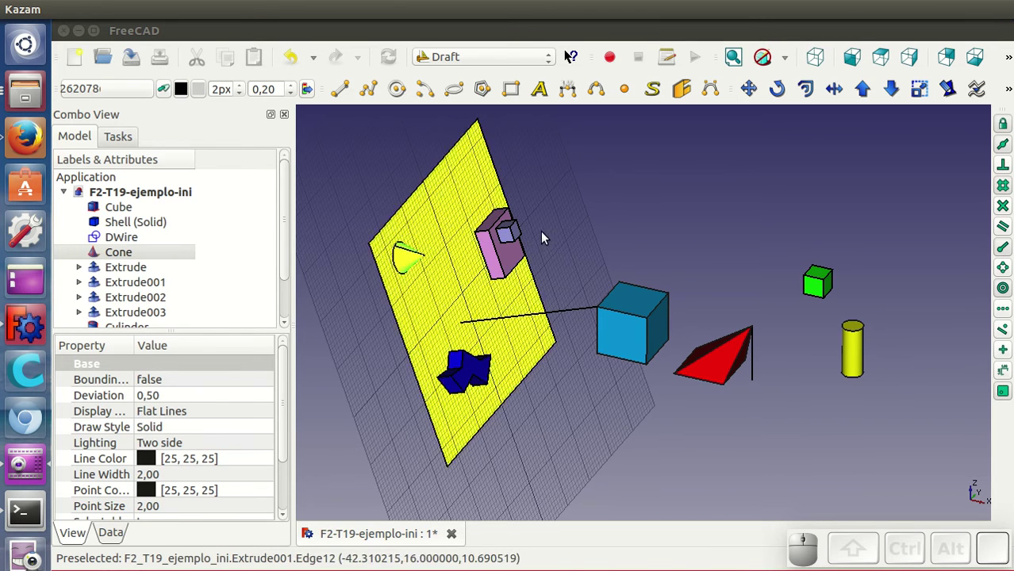
Step: Move the small cube from the pink box onto the slanted plane and clear the selection
{"action": "left_click", "coordinate": [506, 242]}
{"action": "left_click", "coordinate": [758, 98]}
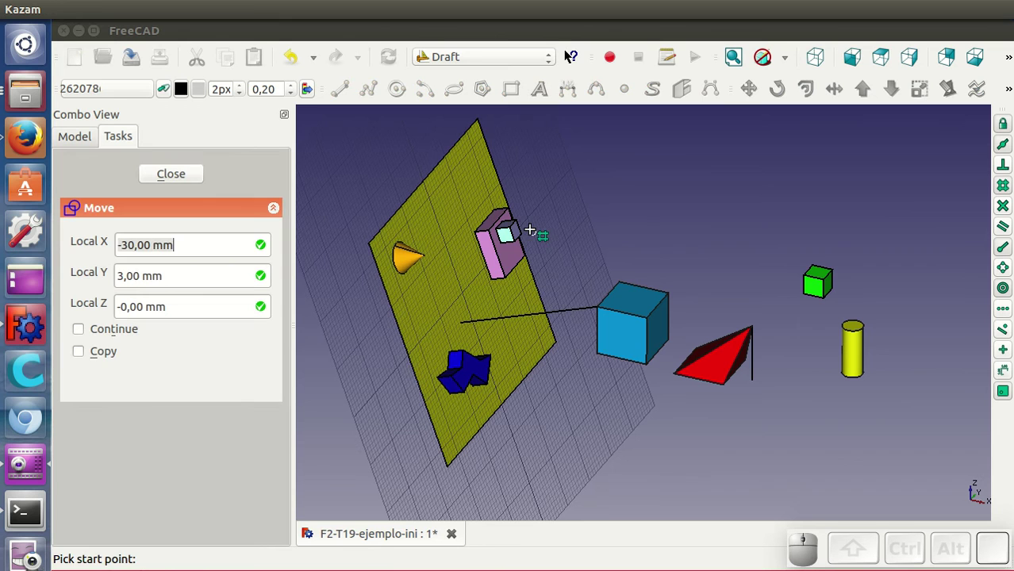
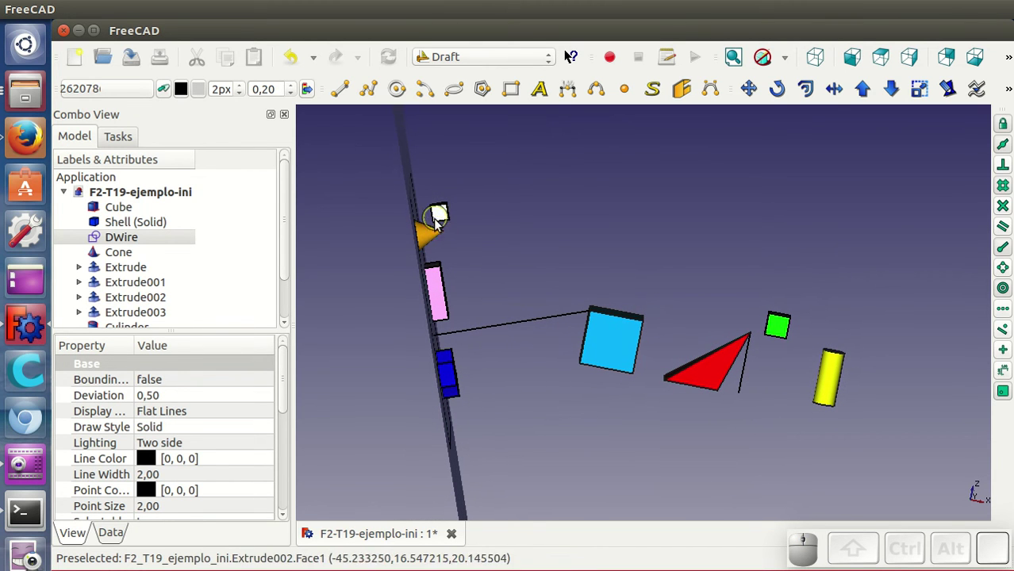
{"action": "left_click_drag", "start_coordinate": [691, 262], "coordinate": [698, 408]}
{"action": "scroll", "scroll_direction": "down", "scroll_amount": 3}
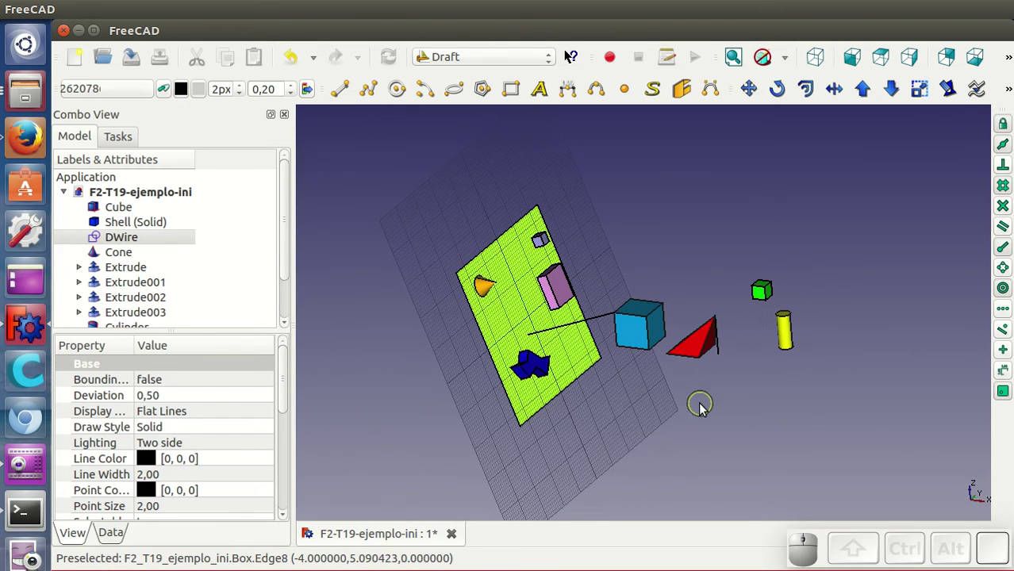
{"action": "left_click", "coordinate": [724, 450]}
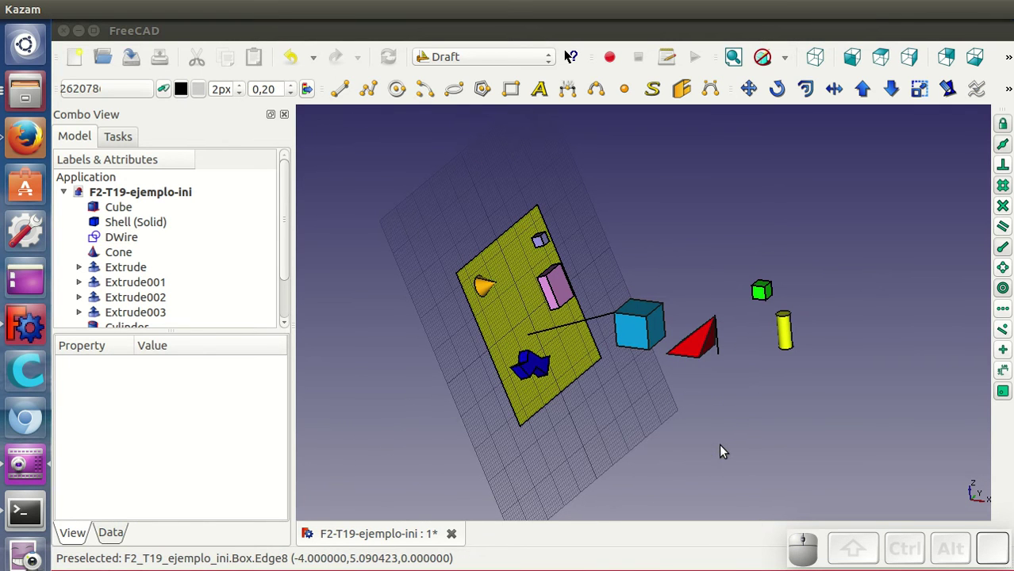
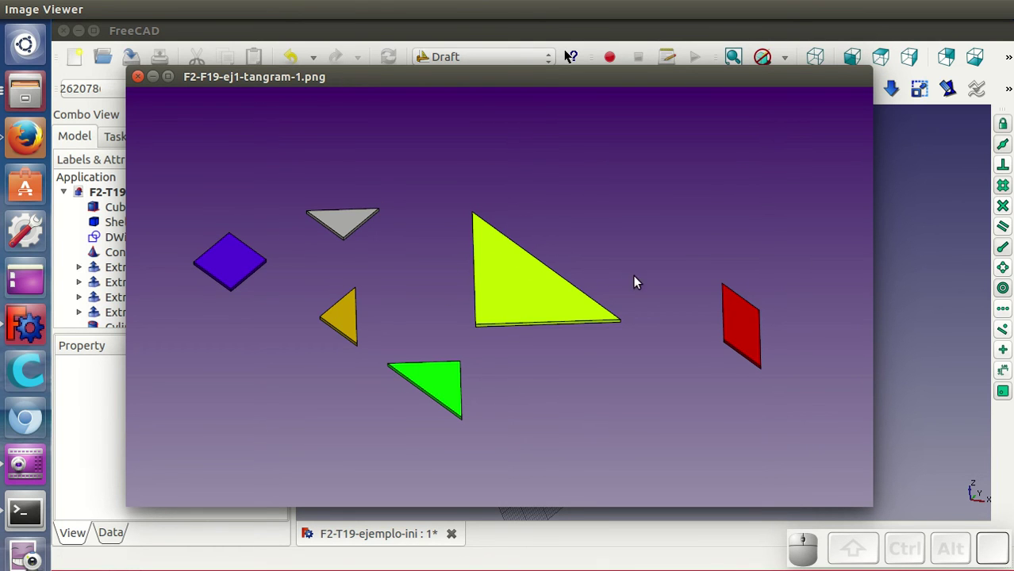
Step: Advance to the tangram-2 image showing the pieces assembled into a square
{"action": "key", "text": "Right"}
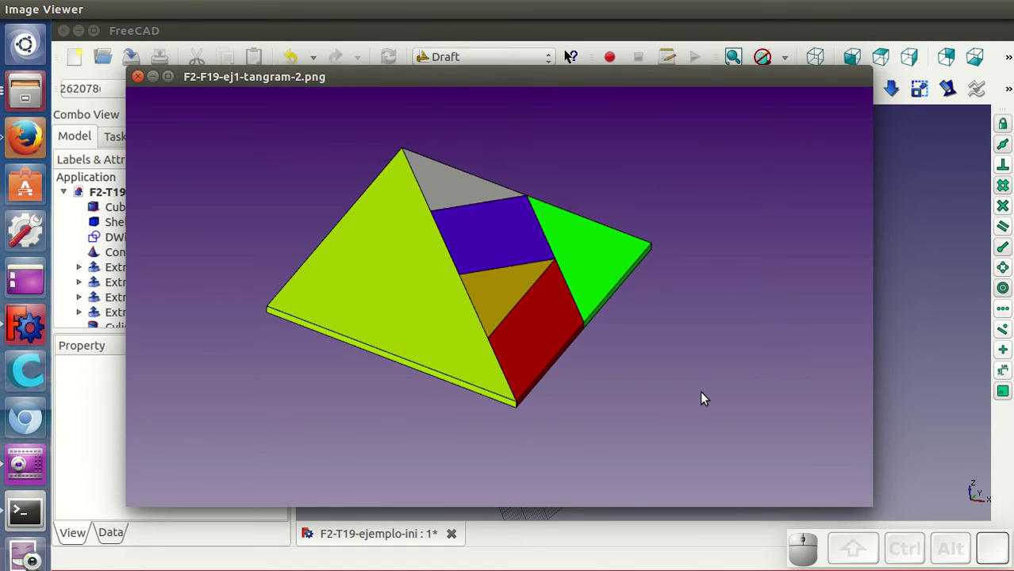
Step: Step through scrable-1 and scrable-2 to reach the proyecciones-1 projections image
{"action": "key", "text": "Right"}
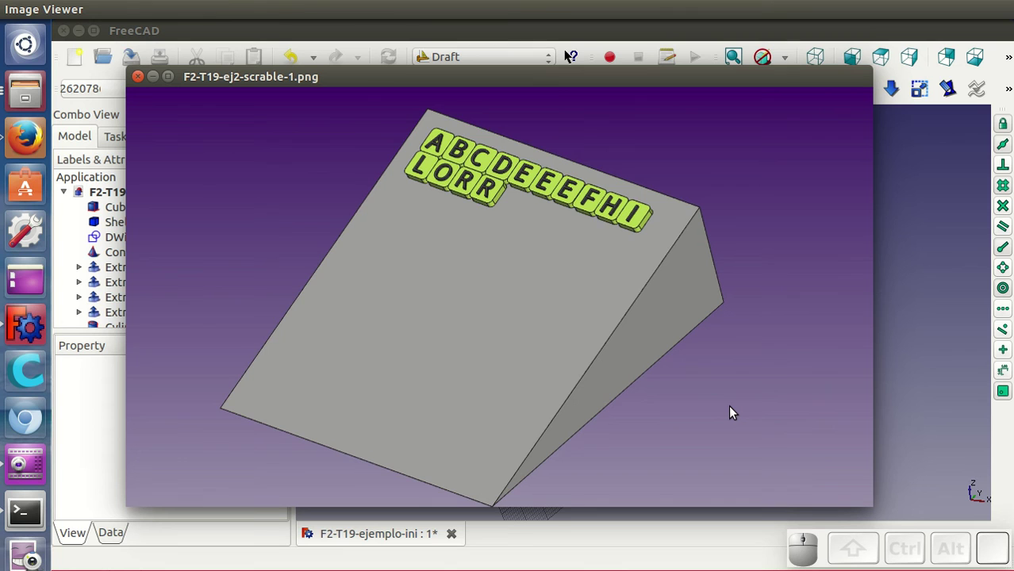
{"action": "key", "text": "Right"}
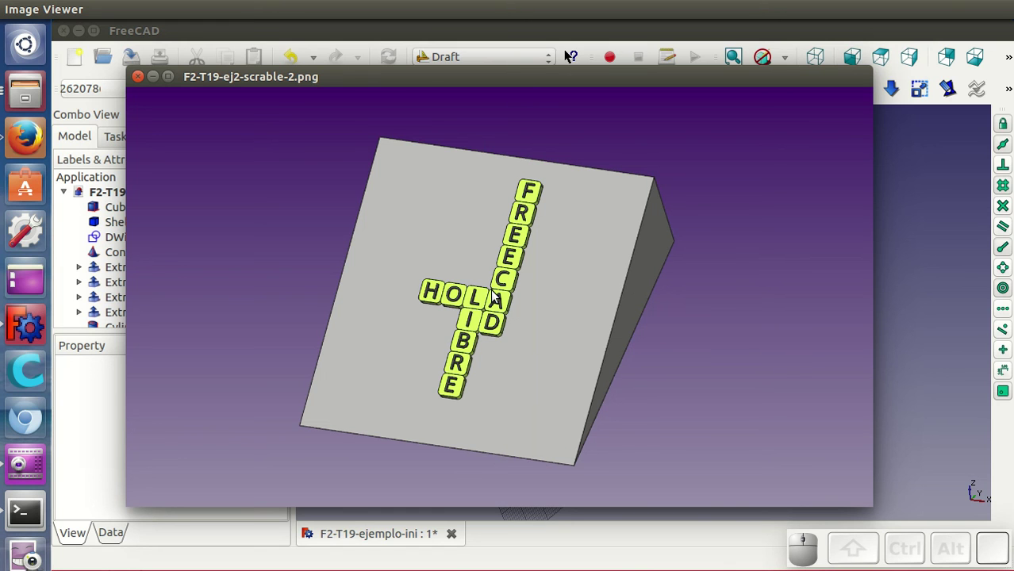
{"action": "key", "text": "Right"}
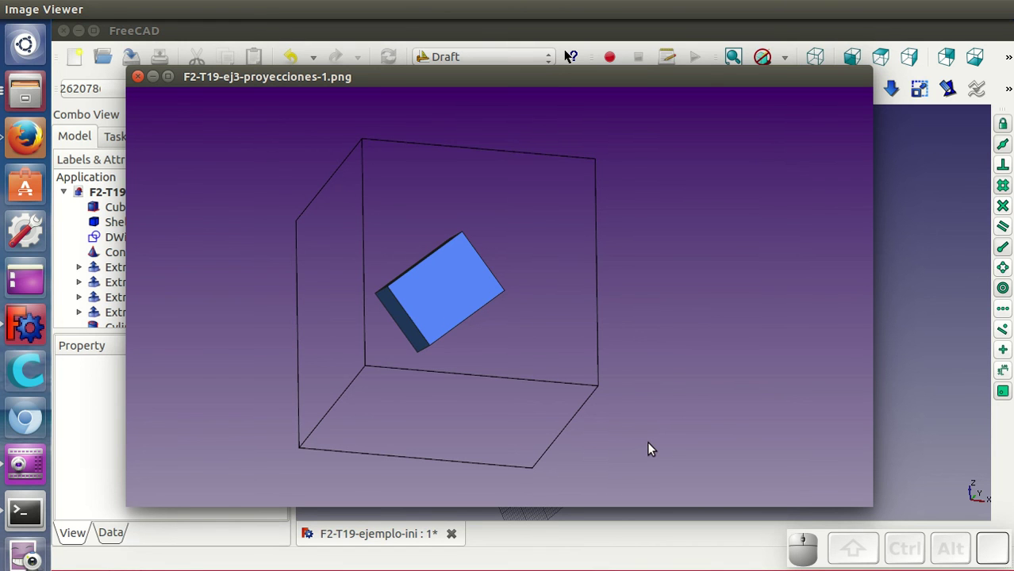
Step: Advance to the proyecciones-2 image showing the box's projections on the cube's walls
{"action": "key", "text": "Right"}
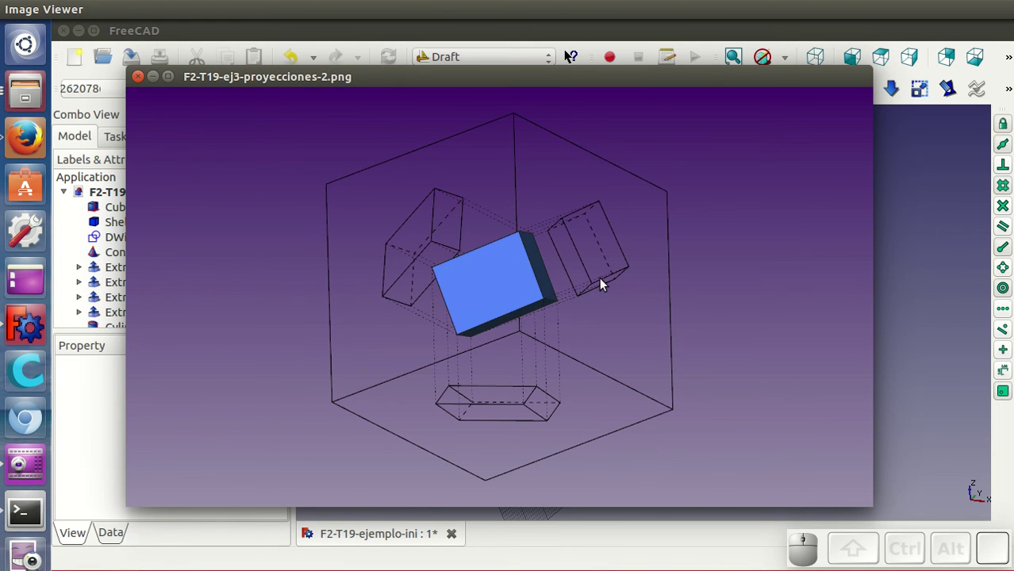